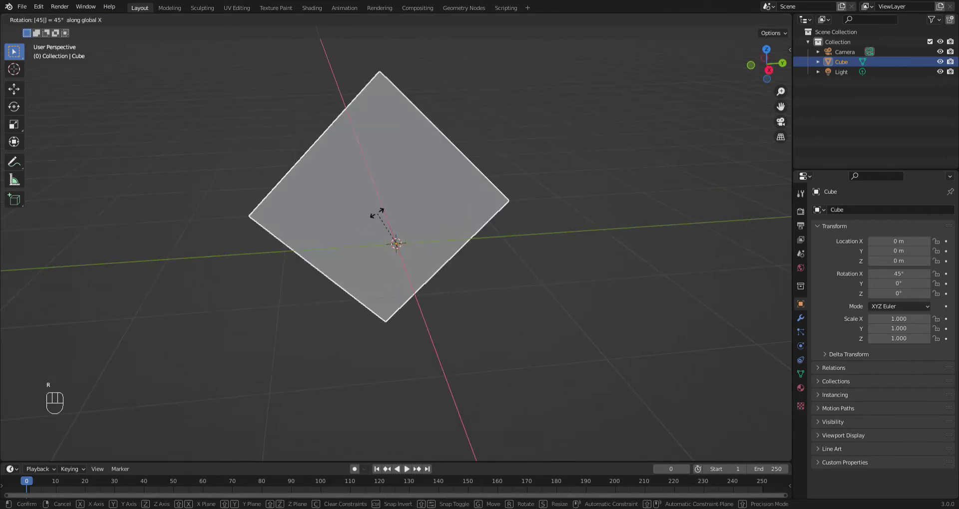
Step: Rotate the plane 45° about the X axis and show its mesh data settings
key(Tab)
key(Tab)
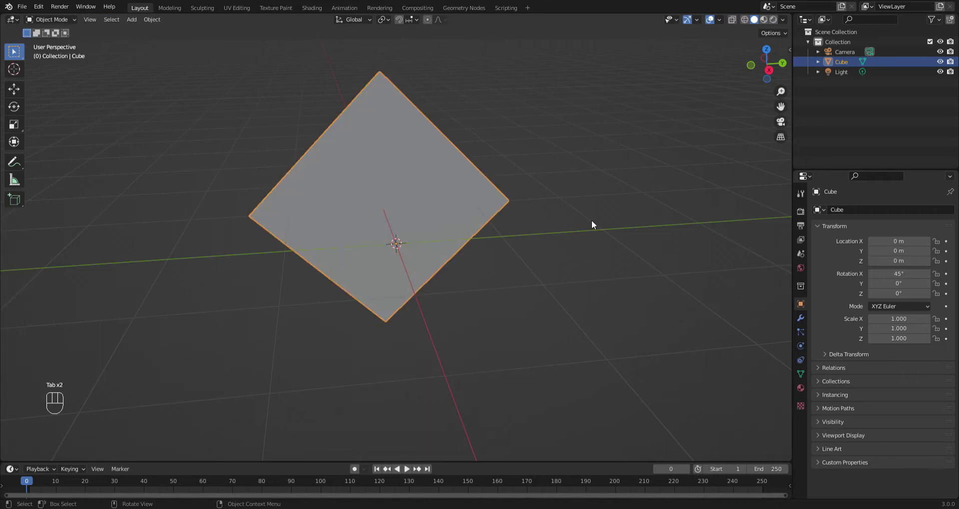
click(805, 388)
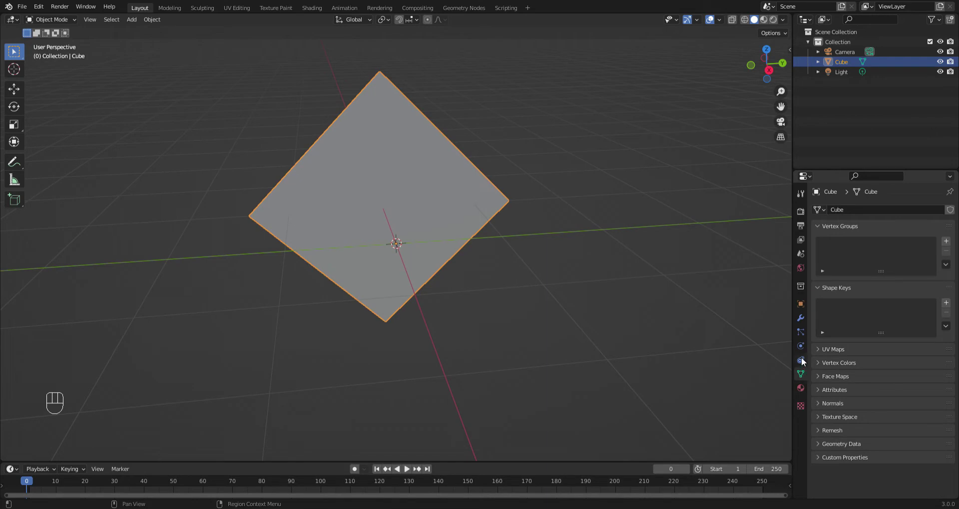
Step: Add a Wireframe modifier to the plane with boundary edges included
click(802, 324)
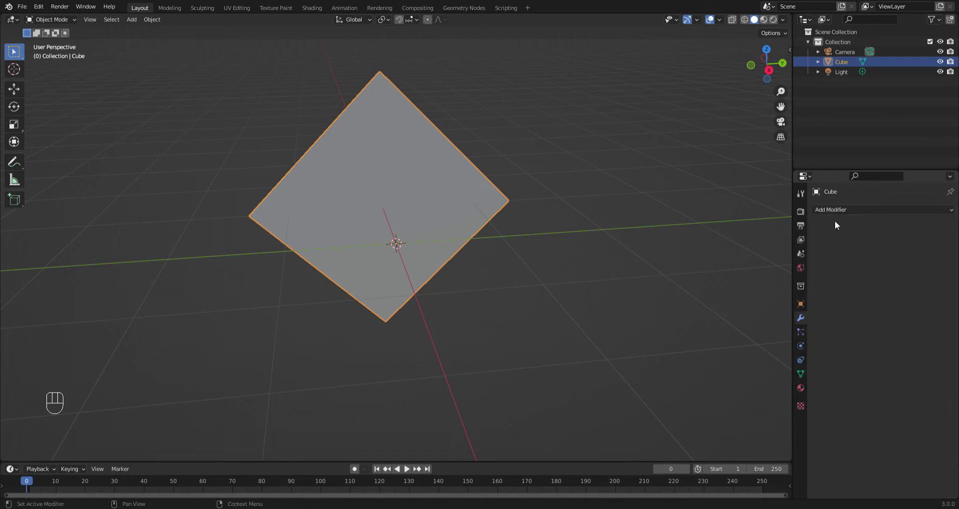
drag(842, 211, 760, 437)
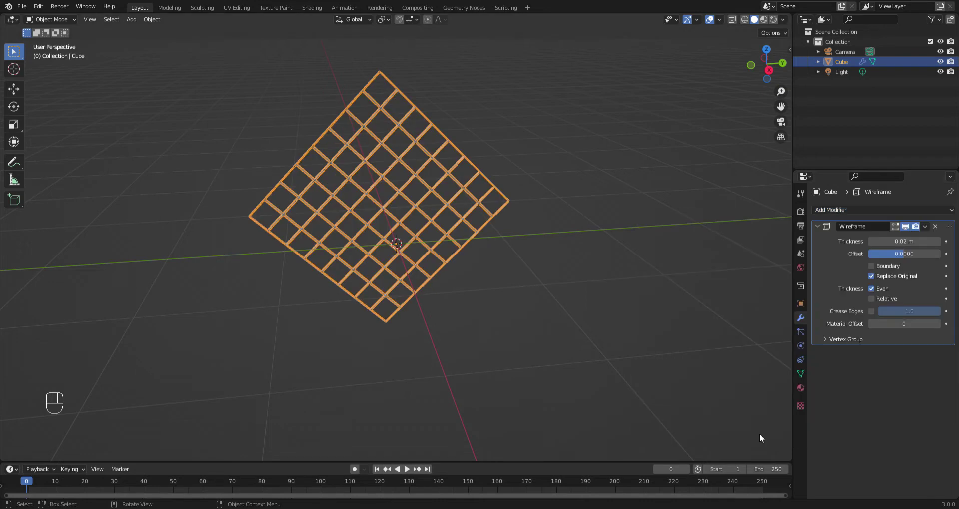
click(875, 271)
double_click(874, 280)
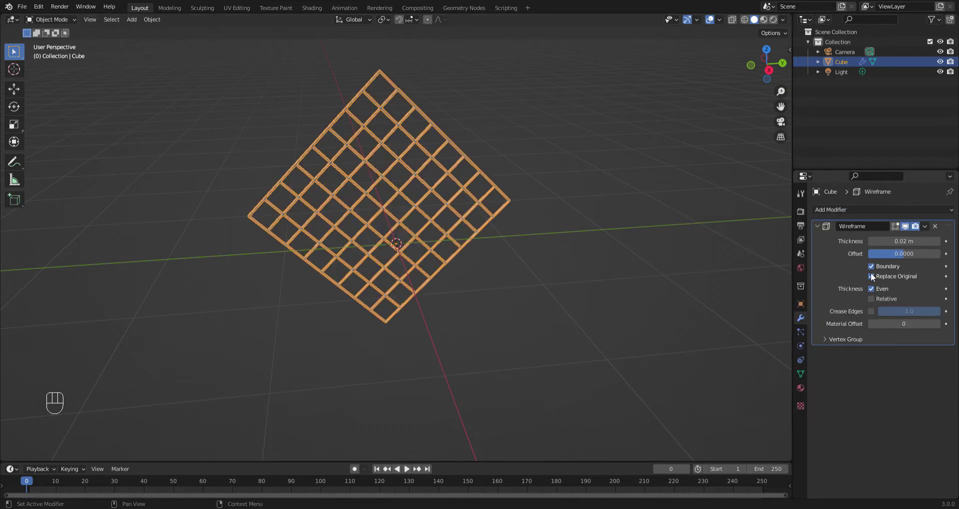
click(874, 269)
click(874, 269)
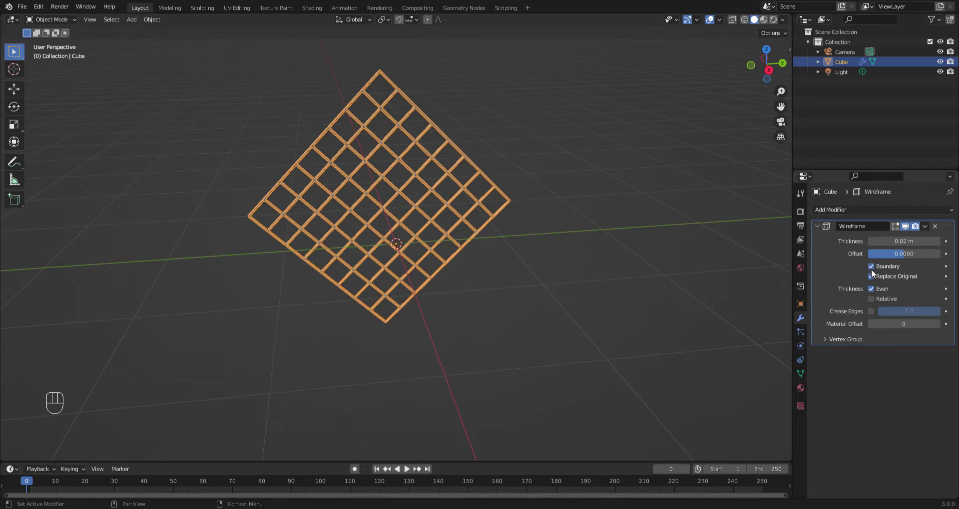
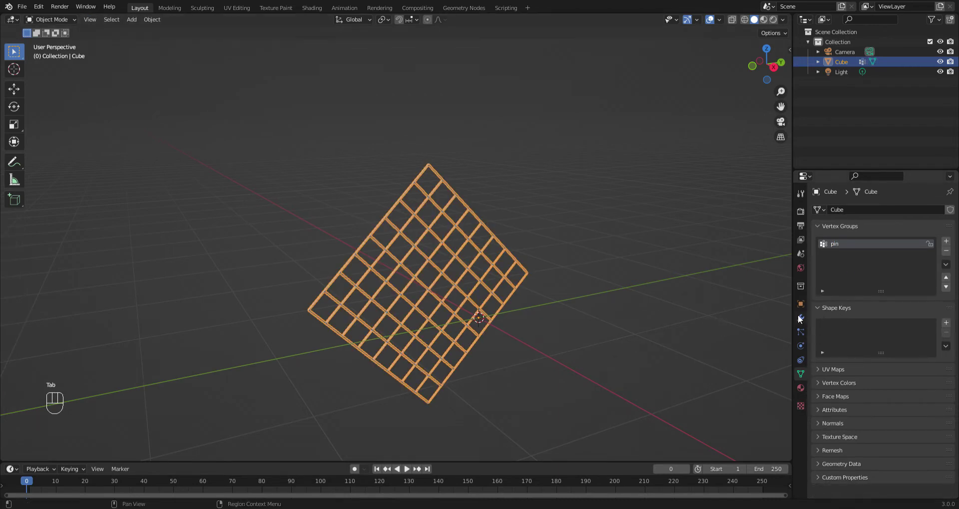
Step: Apply the Wireframe modifier so the grid becomes permanent geometry with a 'pin' vertex group
click(804, 324)
drag(837, 217, 917, 456)
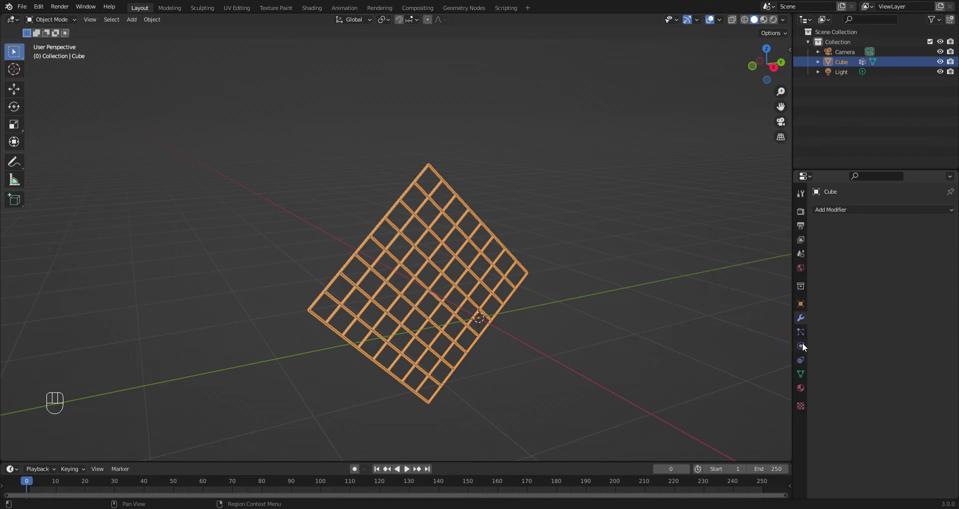
Step: Add a Cloth simulation: quality 15, mass 0.4, stiffness 80/80/80, bending 150, damping 25
click(805, 347)
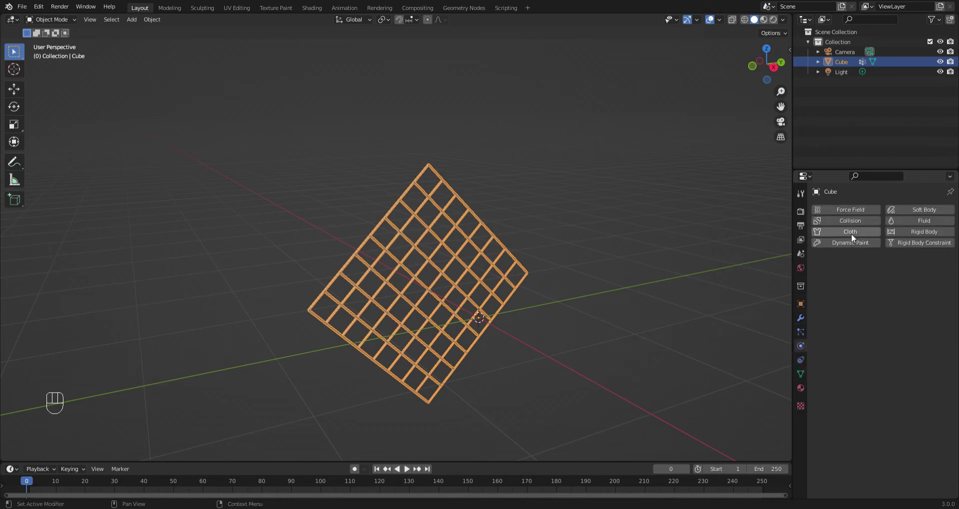
click(854, 238)
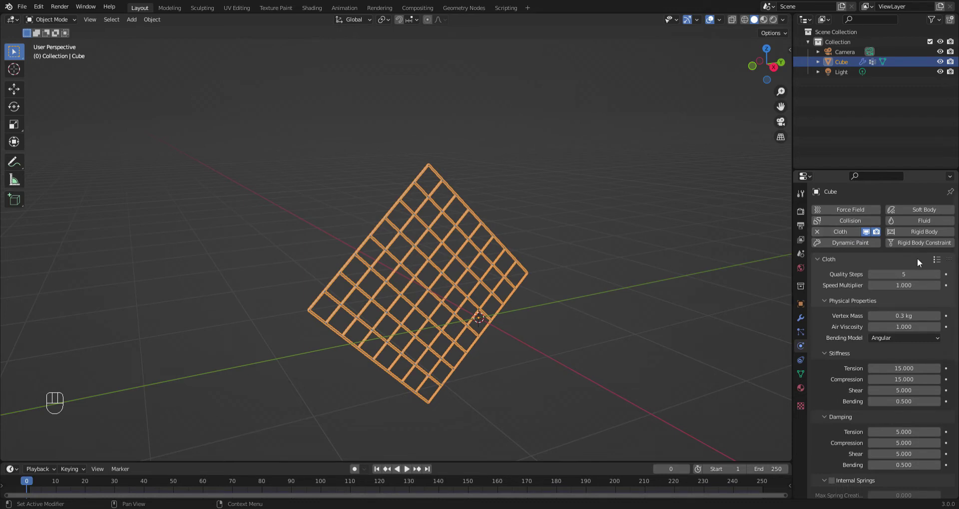
drag(939, 262, 876, 337)
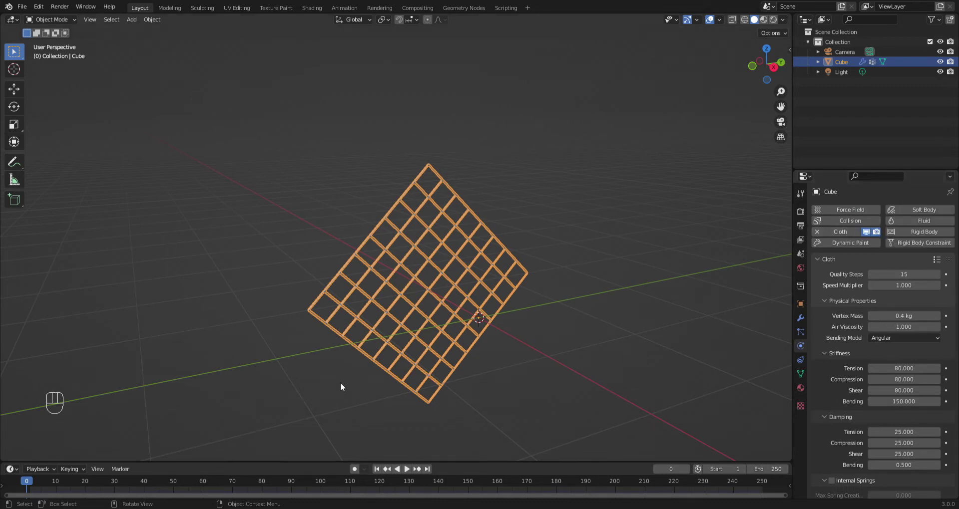
Step: Play the cloth simulation briefly, then stop and return to frame 0
middle_click(325, 375)
key(space)
key(space)
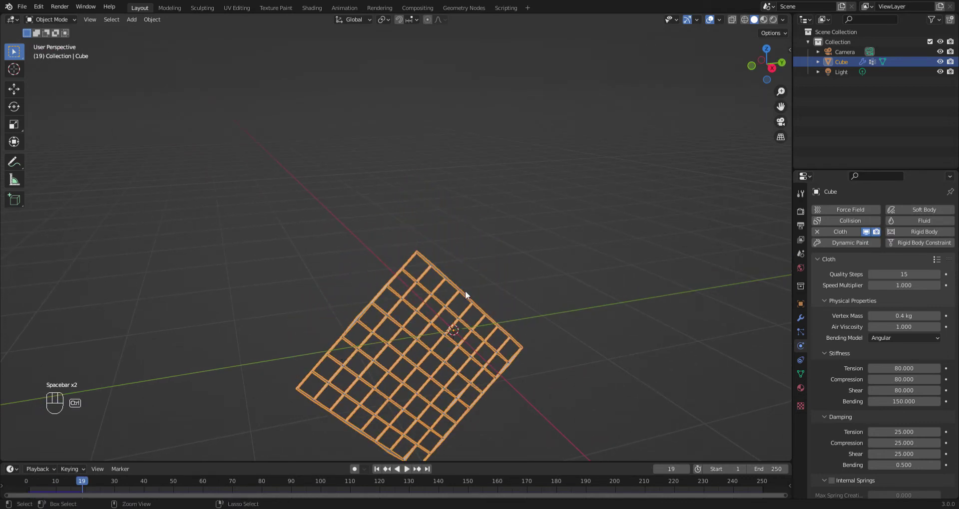
key(ctrl+z)
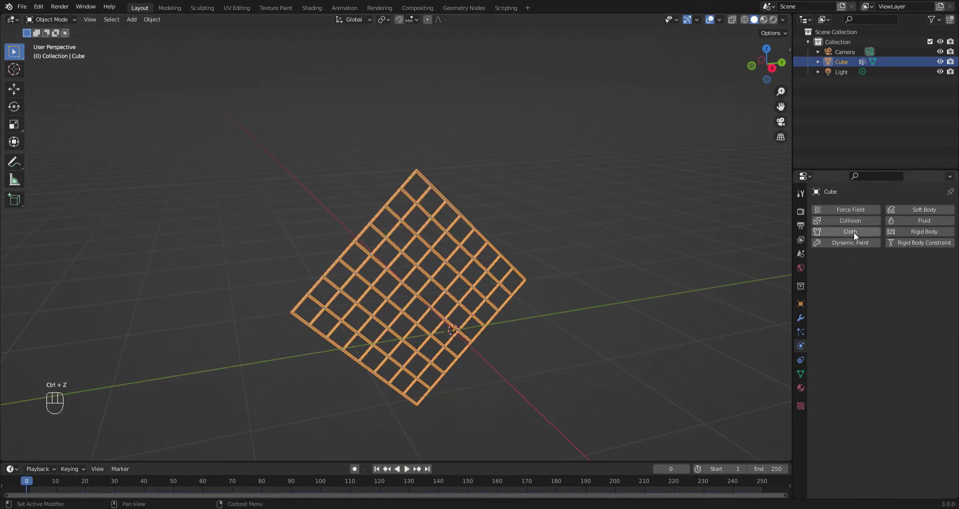
Step: Set the cloth Pin Group to 'pin' and play the simulation to frame 75
click(857, 236)
drag(940, 261, 867, 405)
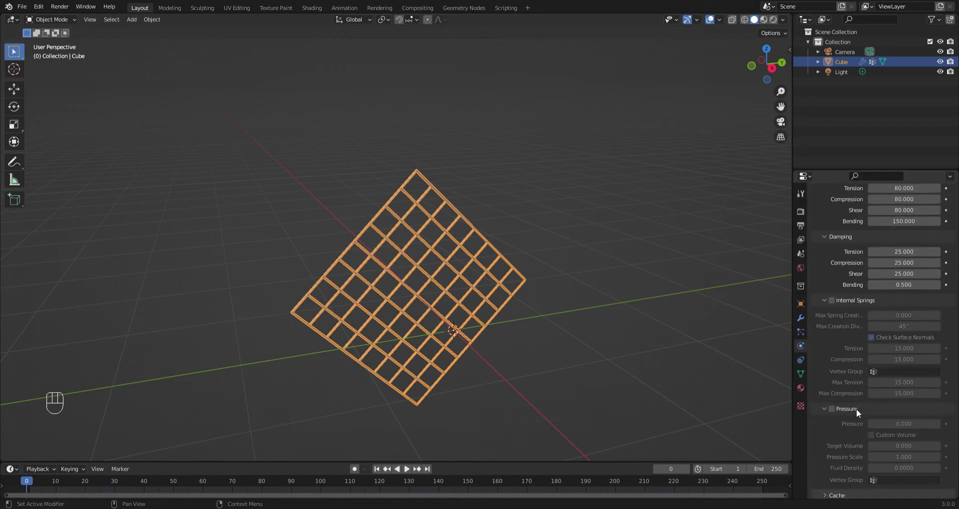
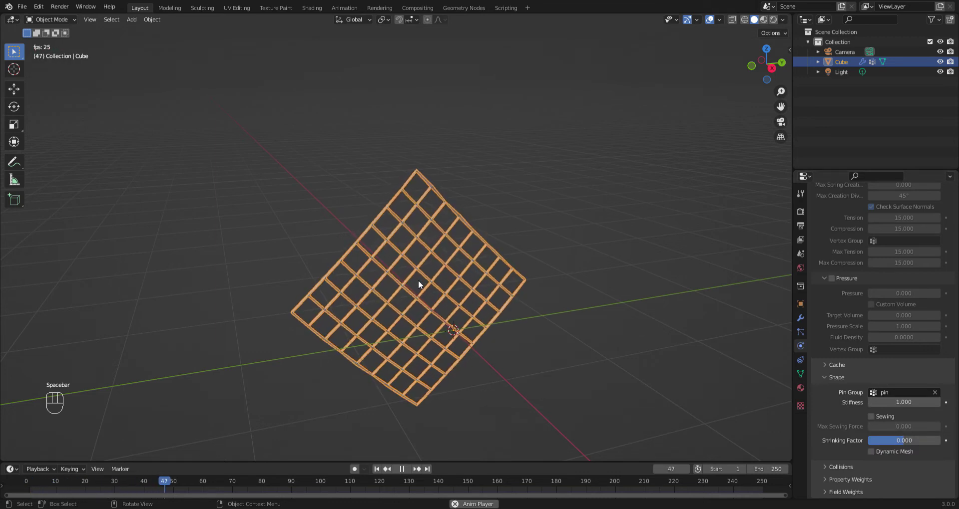
key(space)
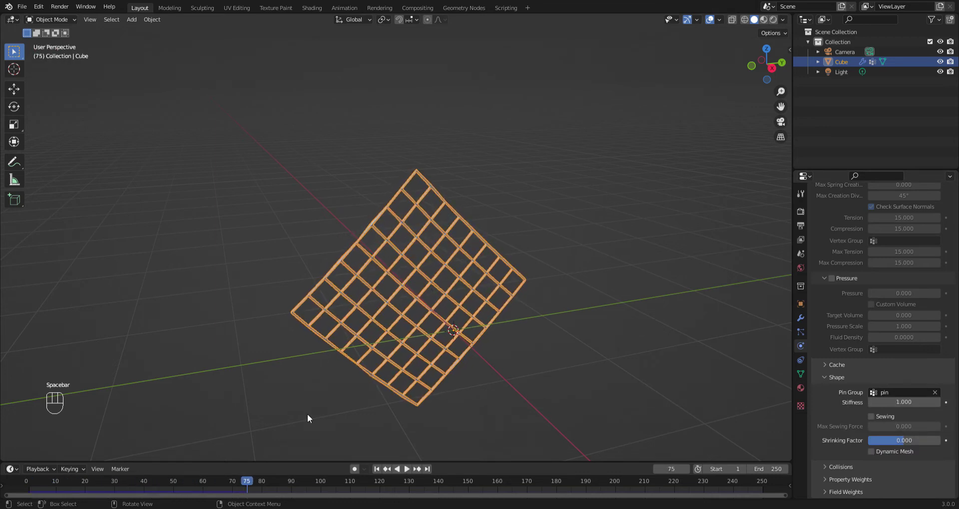
Step: Apply the Cloth modifier at frame 75 and rewind the timeline to frame 0
click(800, 322)
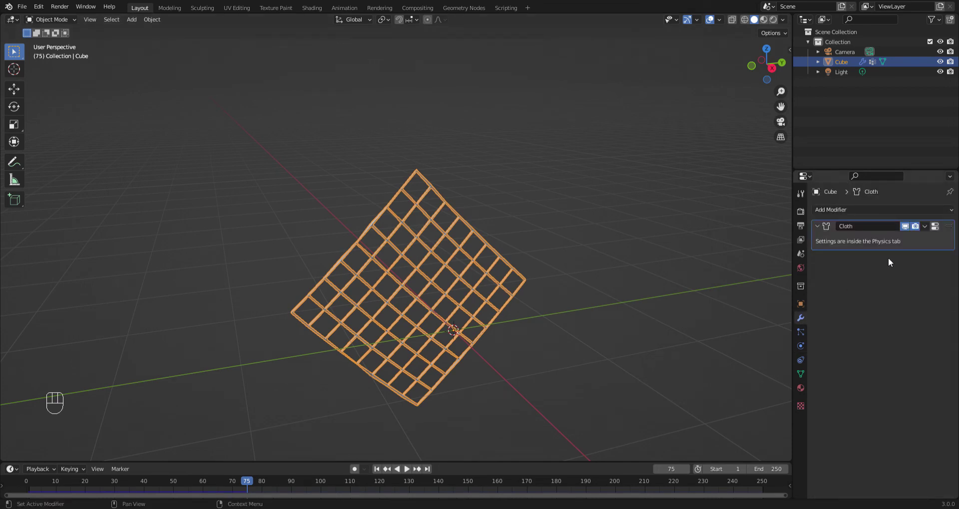
drag(927, 227, 888, 237)
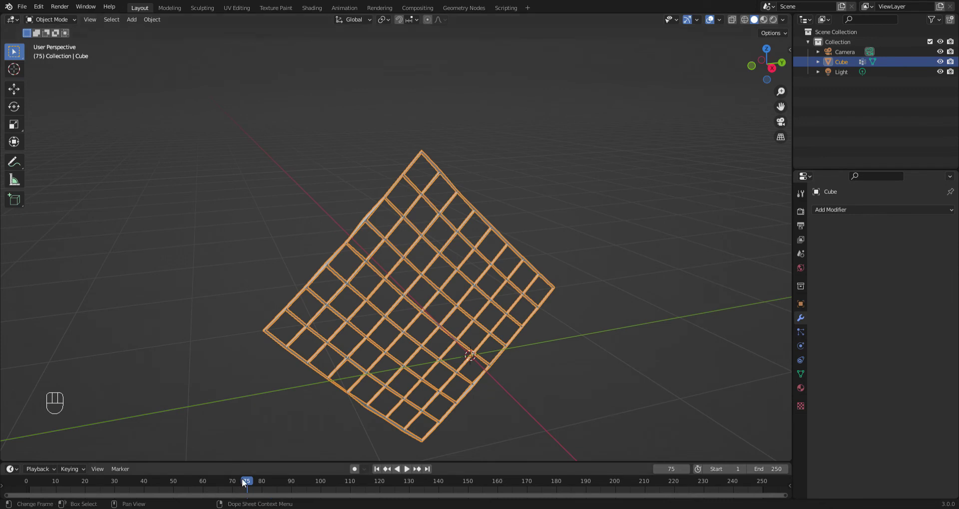
drag(251, 488, 32, 465)
Step: Orbit the view to inspect the bent grid from above
drag(464, 265, 419, 274)
click(465, 266)
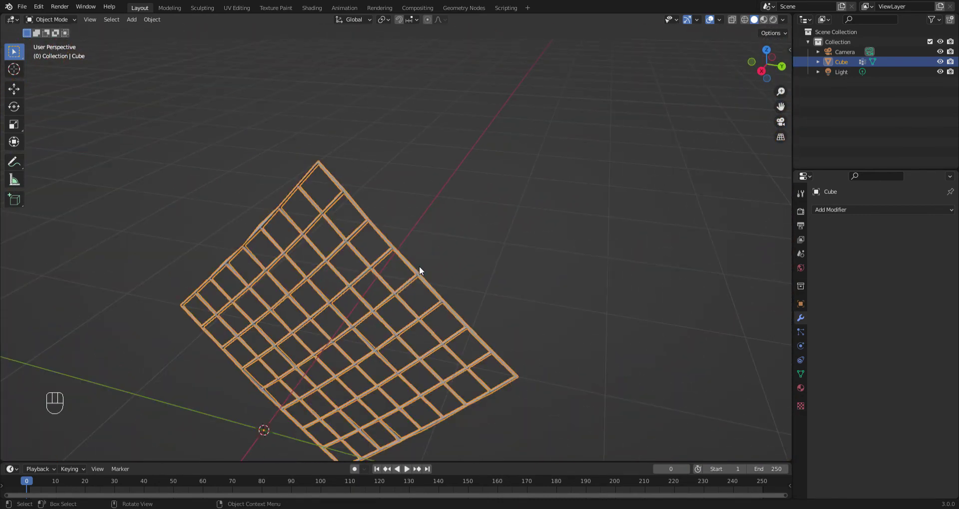
drag(437, 252, 439, 247)
drag(449, 278, 537, 179)
drag(504, 211, 455, 269)
middle_click(466, 267)
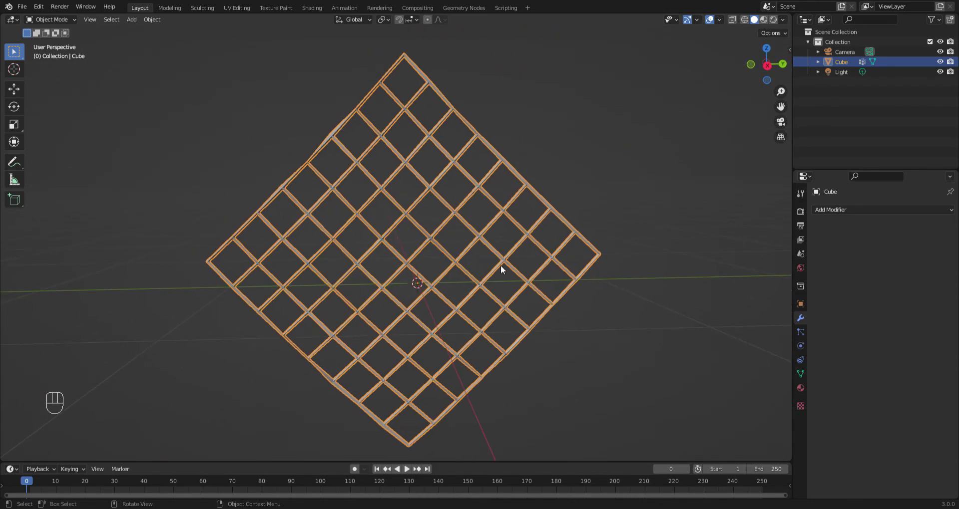